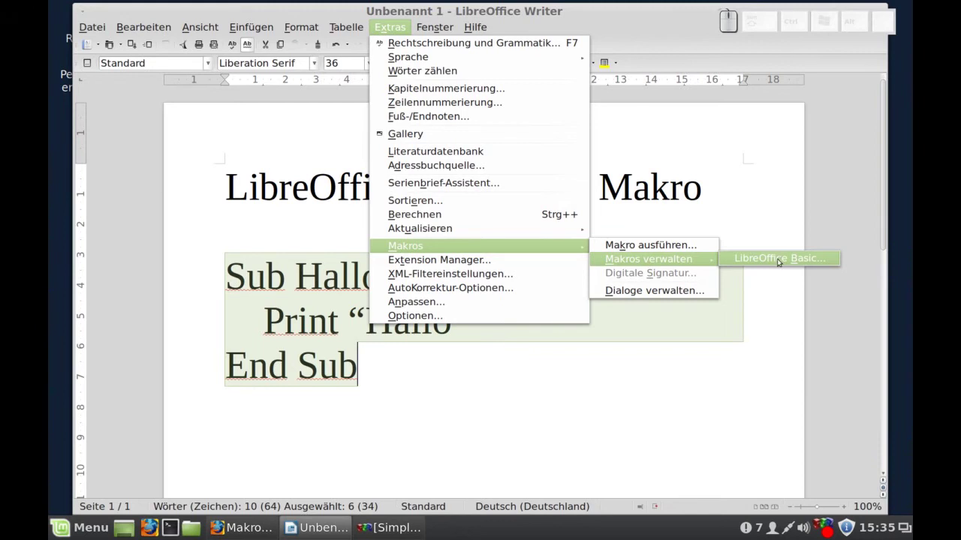
Show the LibreOffice Basic Macros dialog listing Module1 with its Main macro
left_click(782, 257)
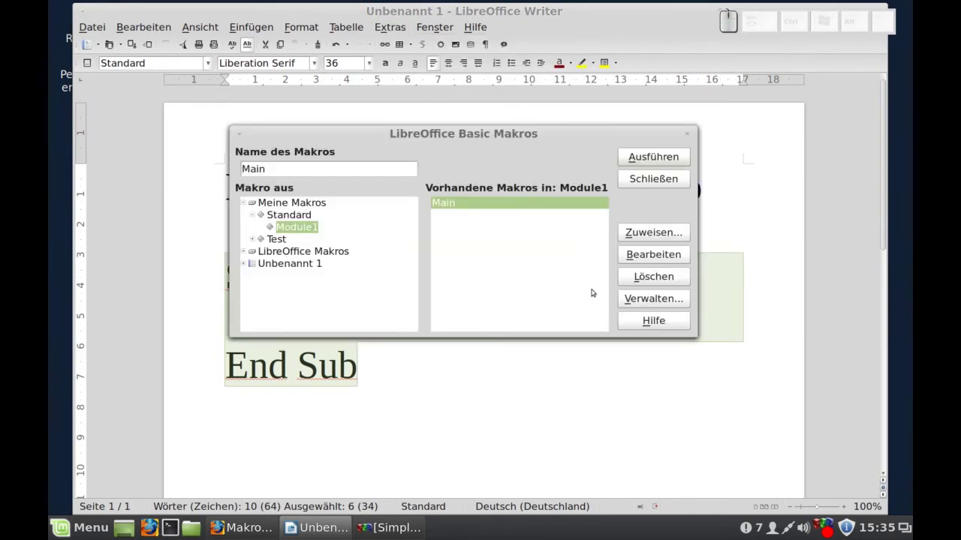
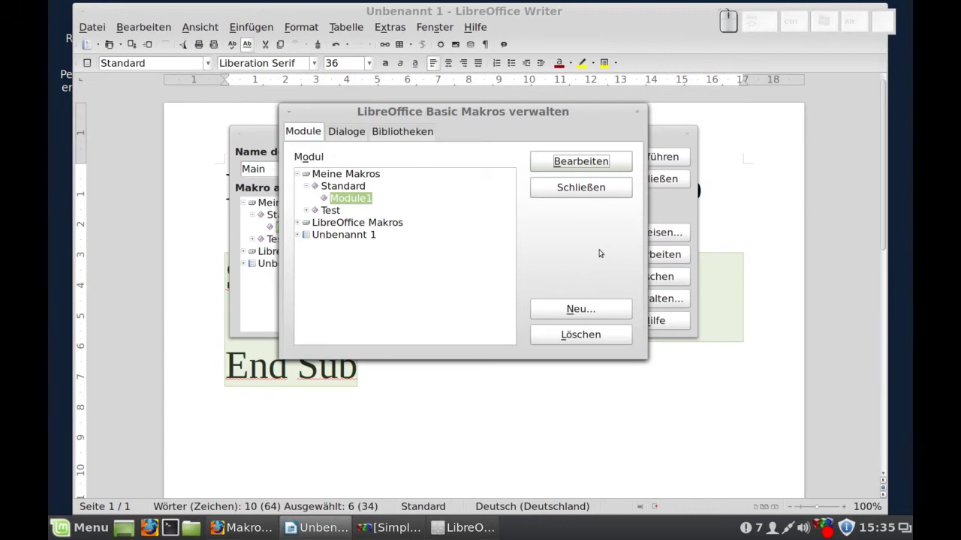
Create a new Basic library named Test2 under My Macros, beside Standard and Test
left_click(410, 127)
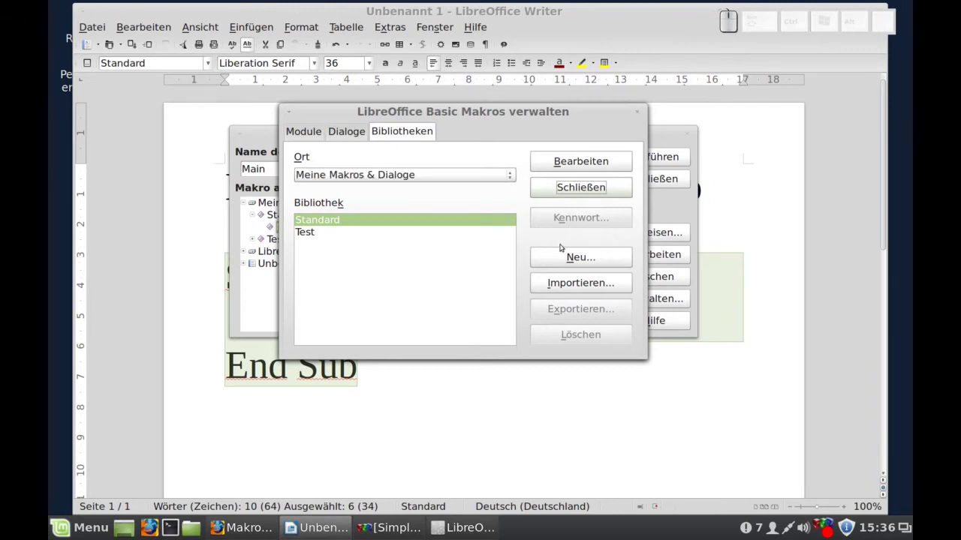
left_click(563, 254)
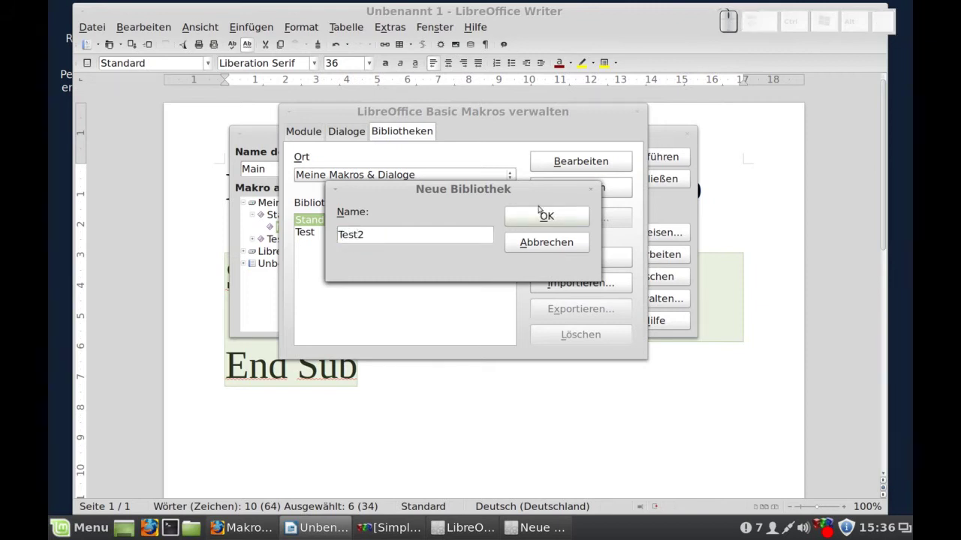
left_click(539, 212)
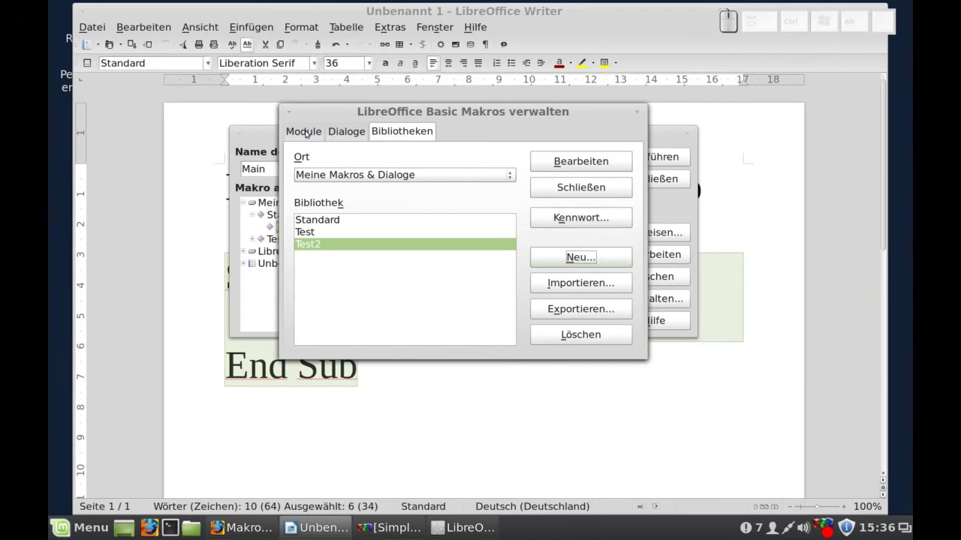
Expand Test2 in the module overview to reveal its Module1
left_click(309, 129)
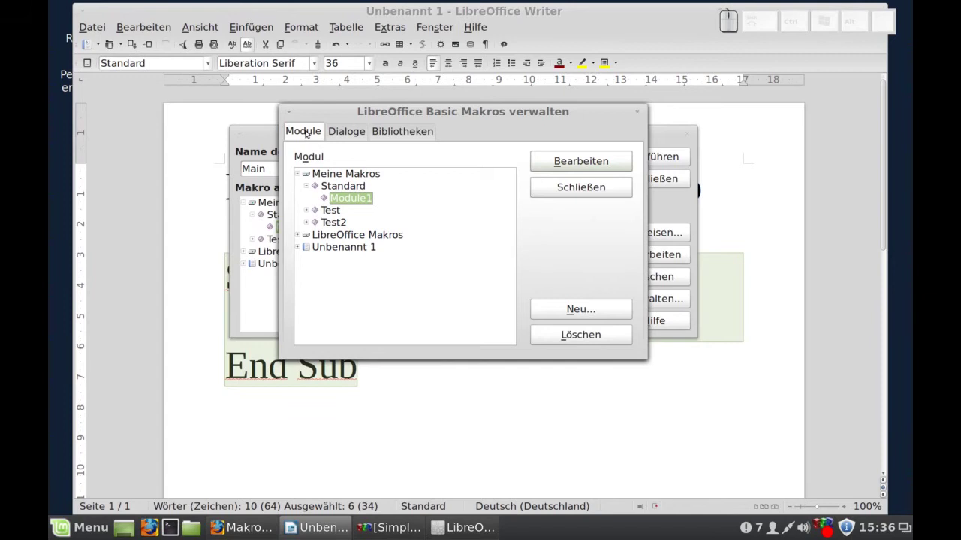
left_click(307, 220)
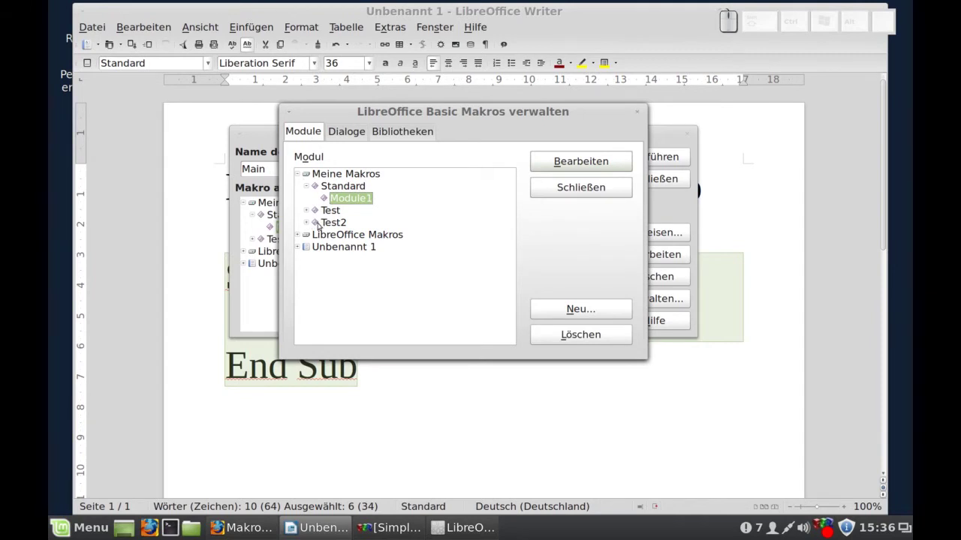
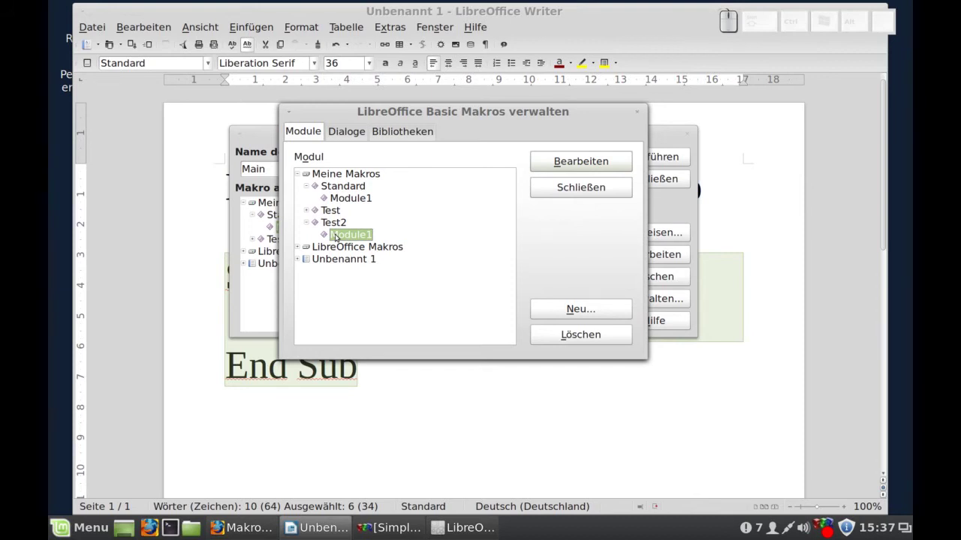
Open Test2.Module1 in the Basic IDE via Bearbeiten
left_click(559, 164)
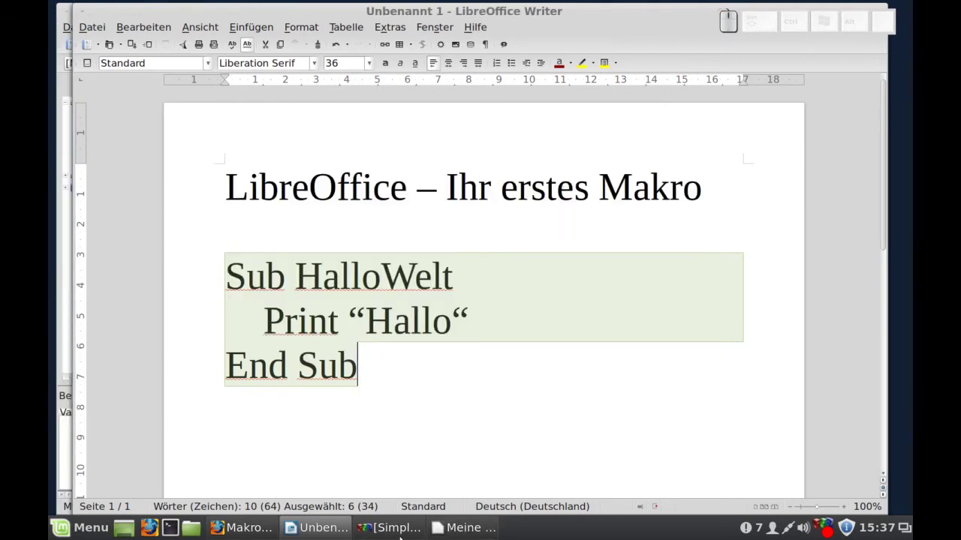
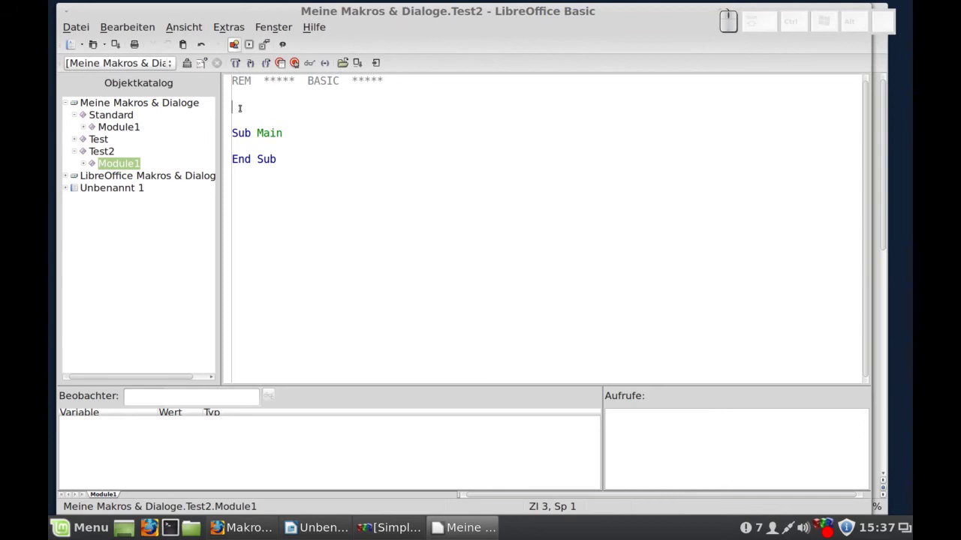
Paste the copied Sub HalloWelt code into Module1 above Sub Main
key("ctrl+v")
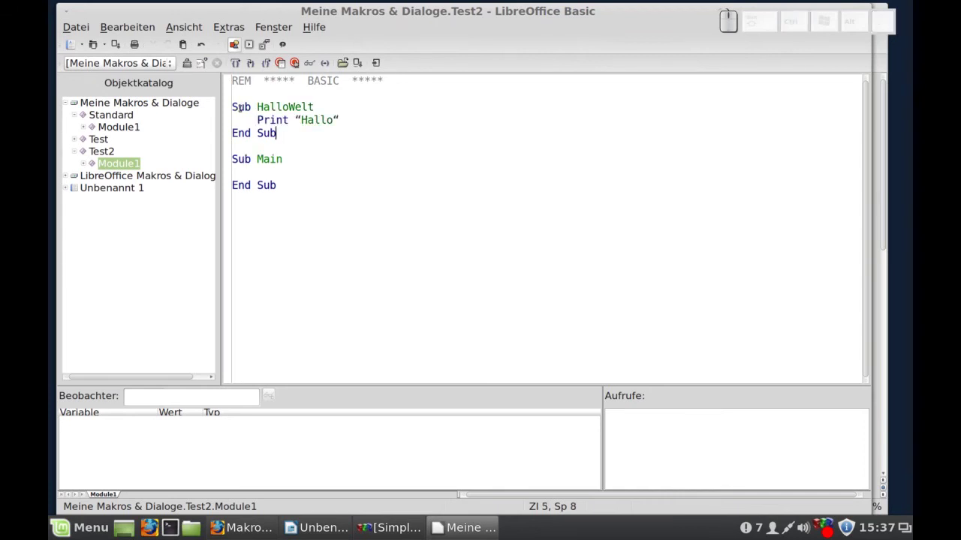
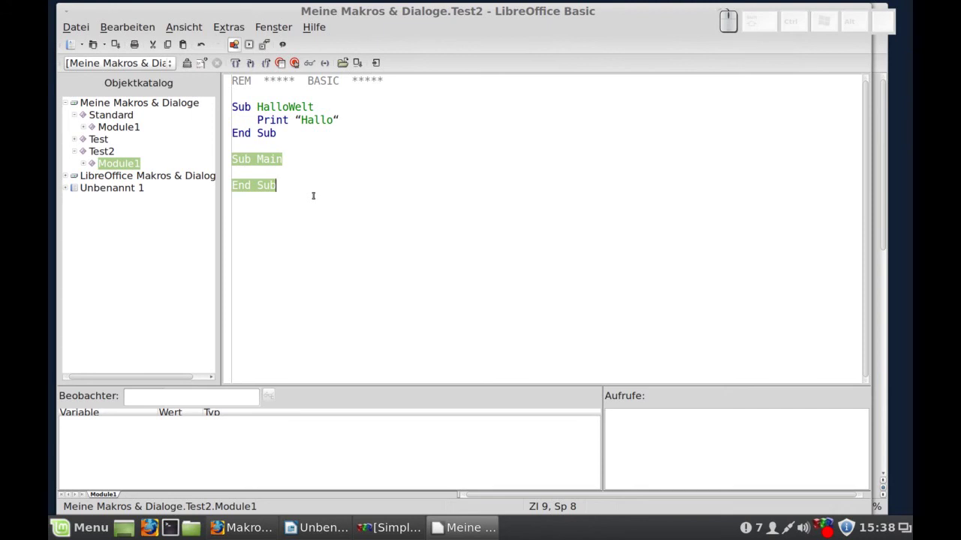
Run HalloWelt, correct the curly quotes to straight ones, and run again to show the Hallo message
key("F5")
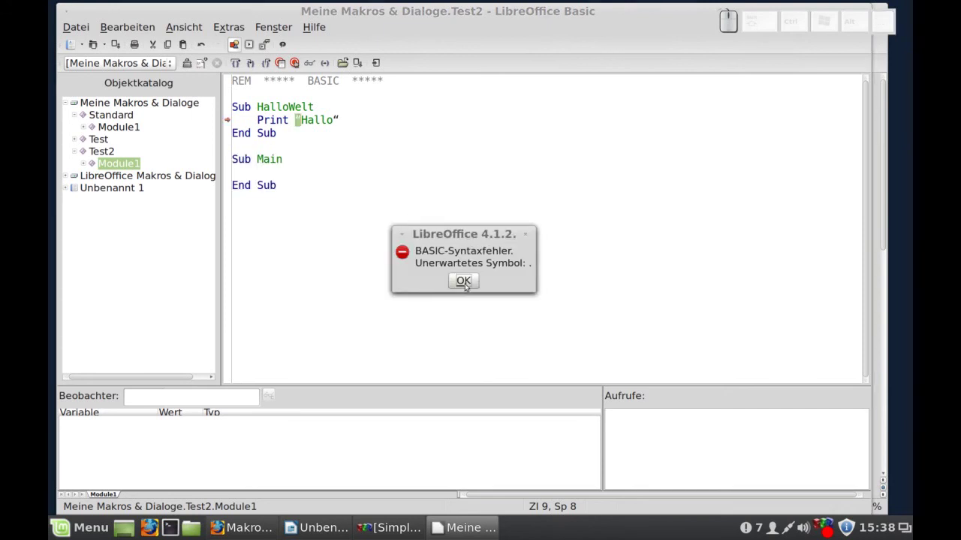
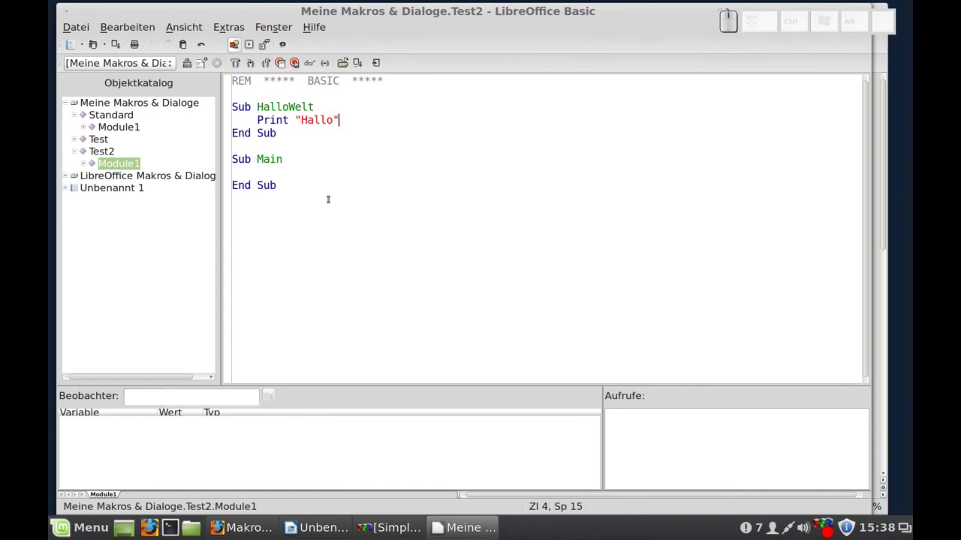
key("F5")
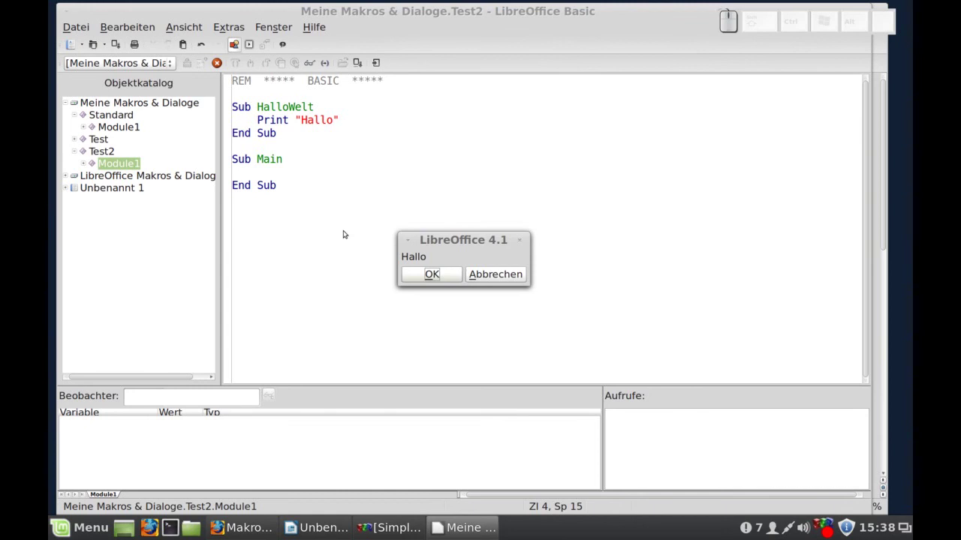